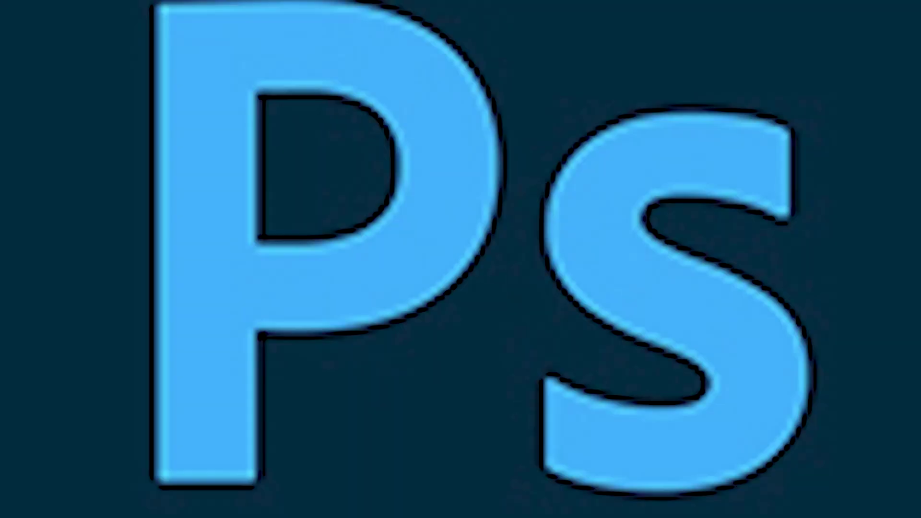
Bring up the Open dialog from the empty workspace to load images from the Desktop.
{"action": "double_click", "coordinate": [450, 254]}
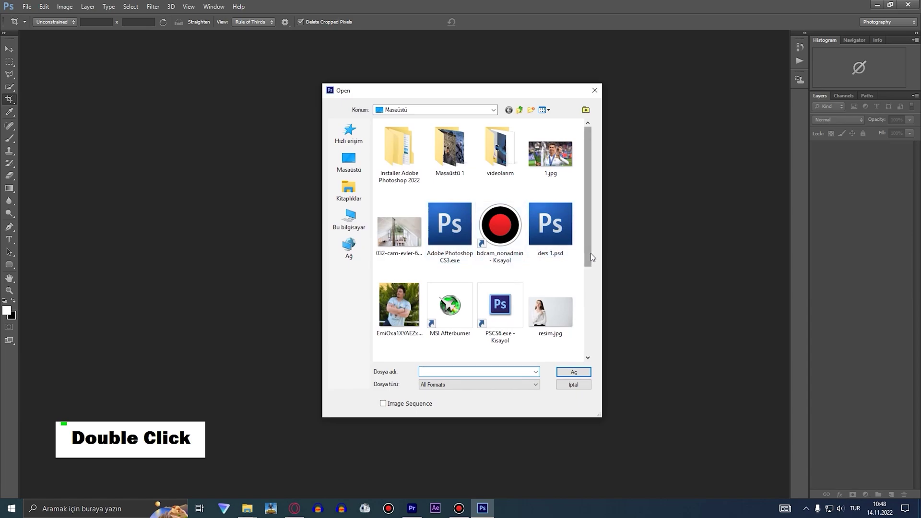
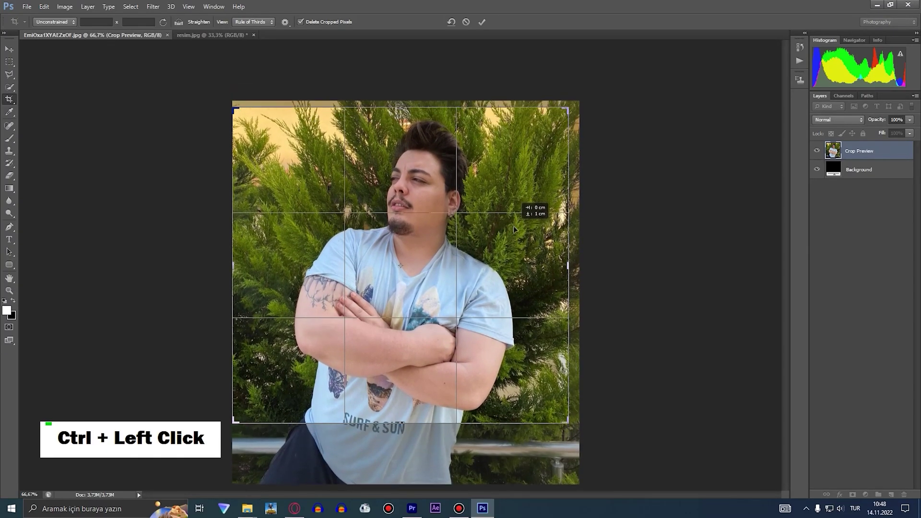
Commit the Crop tool trim on the man's photo to a tighter square frame.
{"action": "key", "text": "Return"}
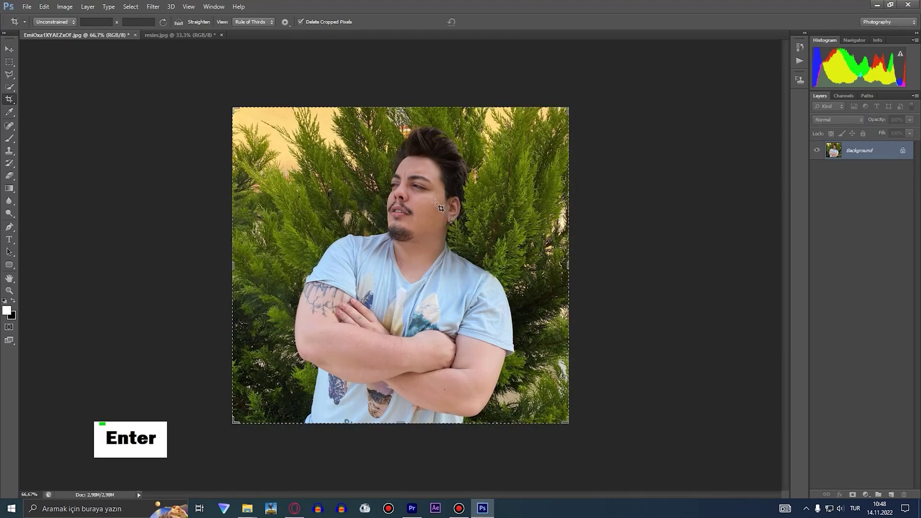
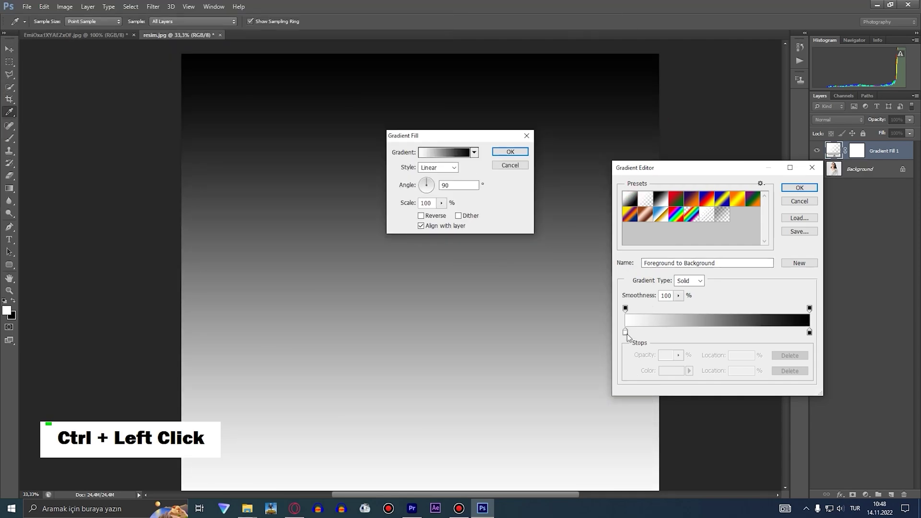
Edit the gradient stops to red at the bottom and blue at the top in the Gradient Editor.
{"action": "double_click", "coordinate": [628, 334]}
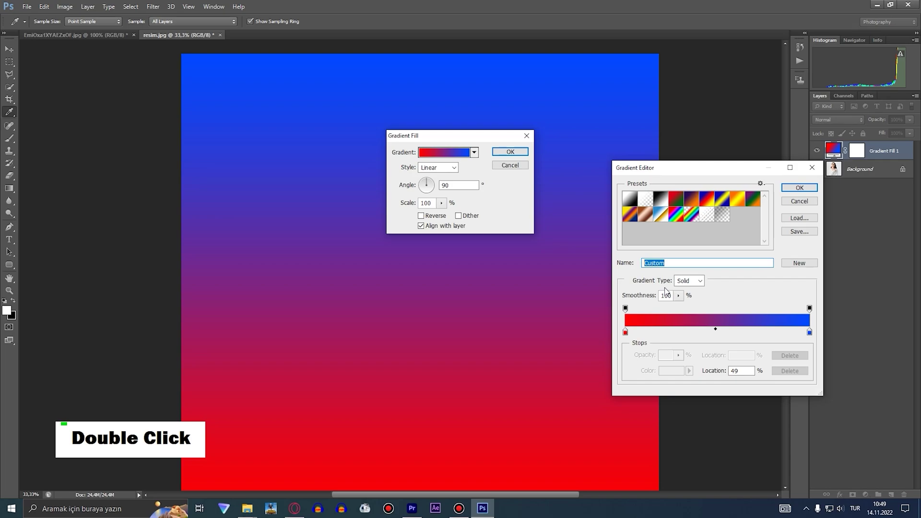
{"action": "key", "text": "x"}
{"action": "type", "text": "maager"}
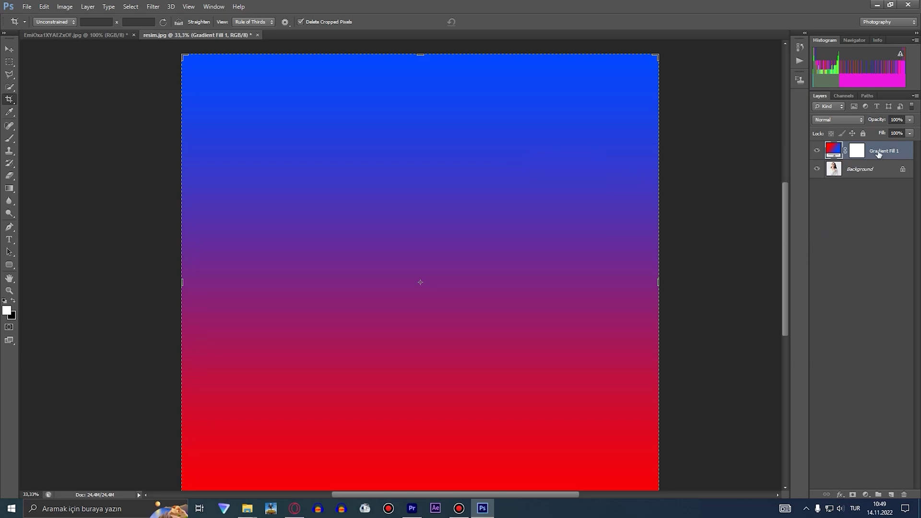
Set the gradient fill angle to 45° and blend the layer in Color mode.
{"action": "double_click", "coordinate": [881, 152]}
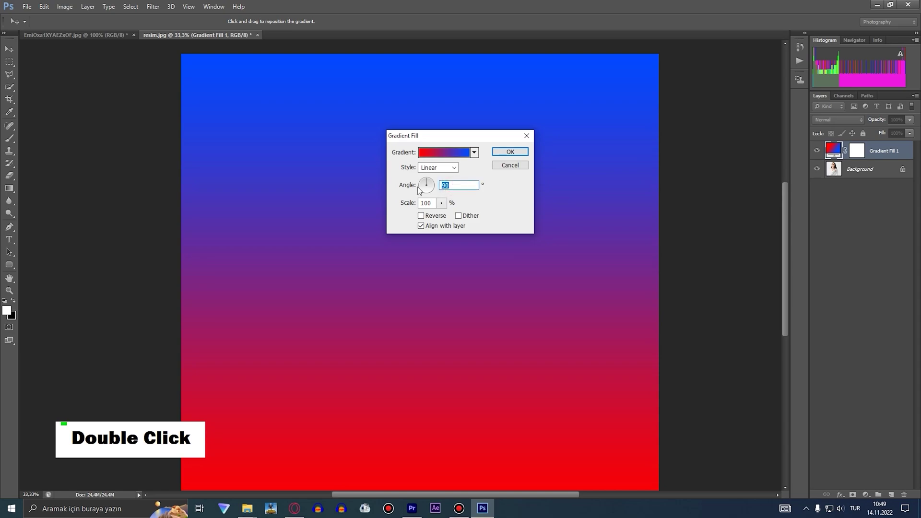
{"action": "type", "text": "30"}
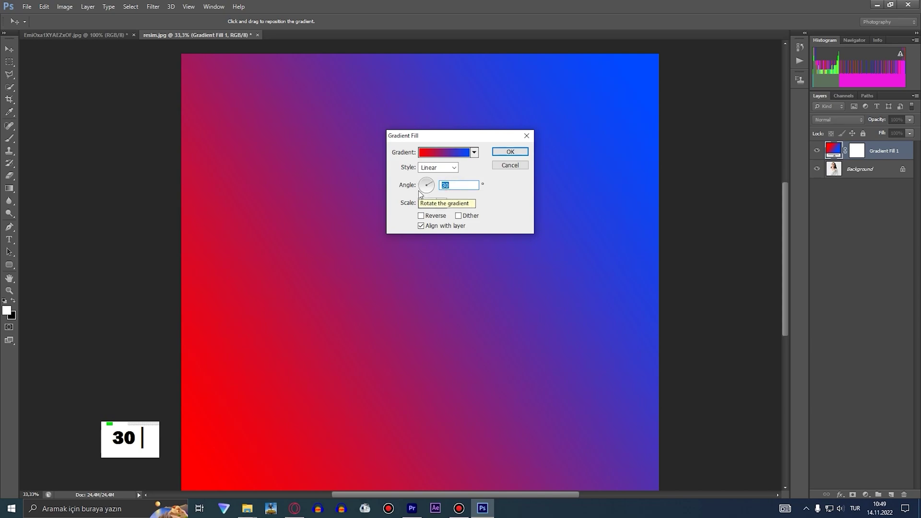
{"action": "type", "text": "5"}
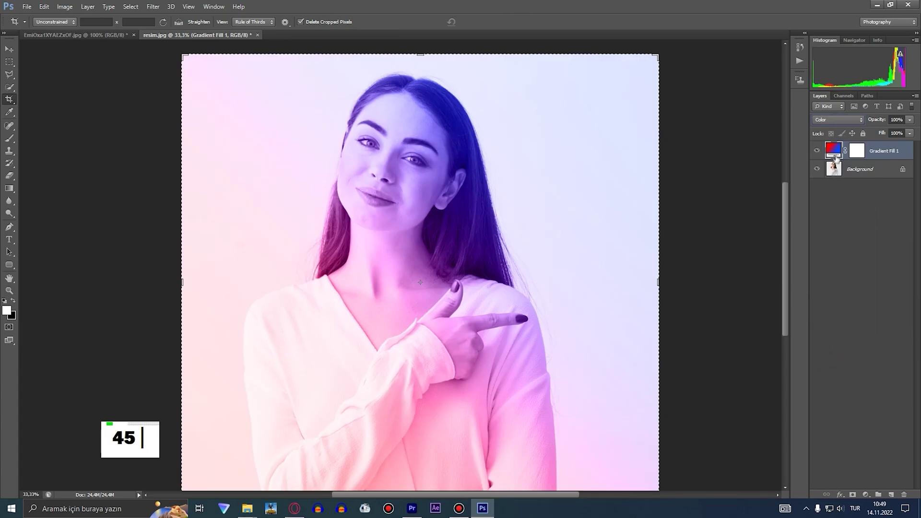
Reverse the gradient to blue-left, red-right and lower the layer opacity to 80%.
{"action": "double_click", "coordinate": [838, 153]}
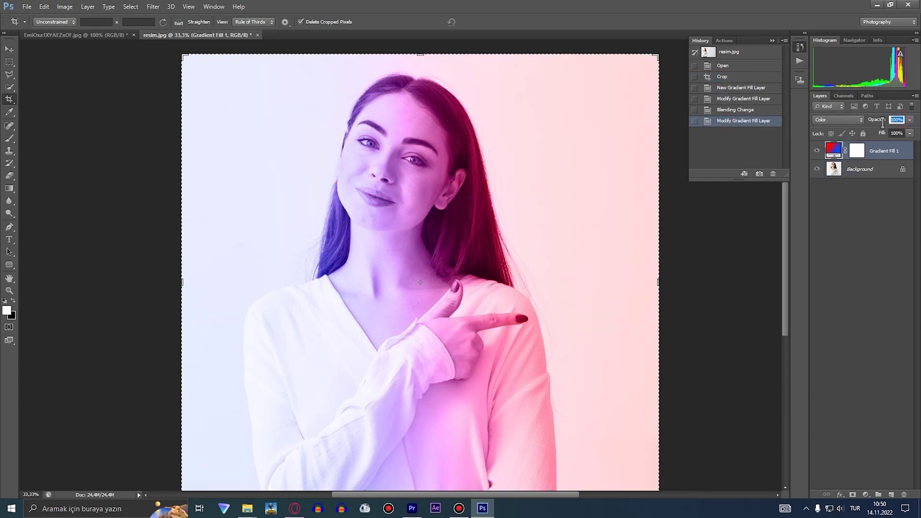
{"action": "type", "text": "80"}
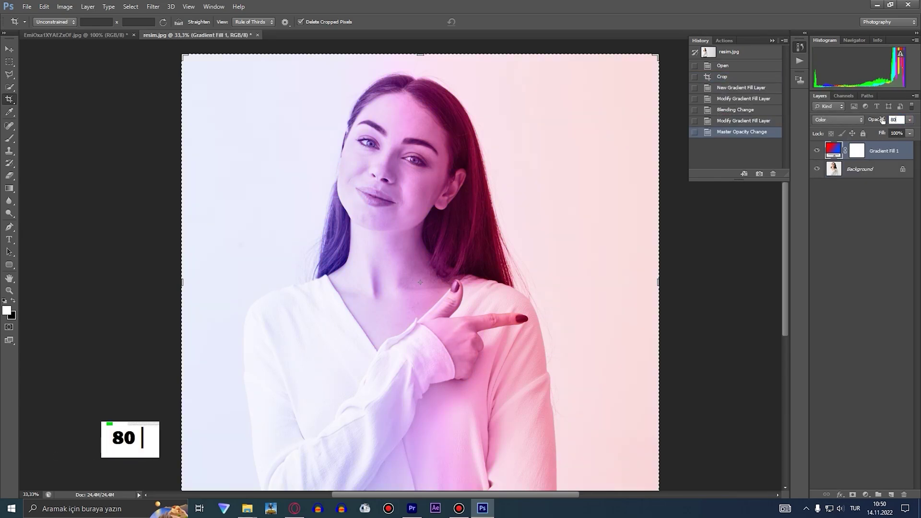
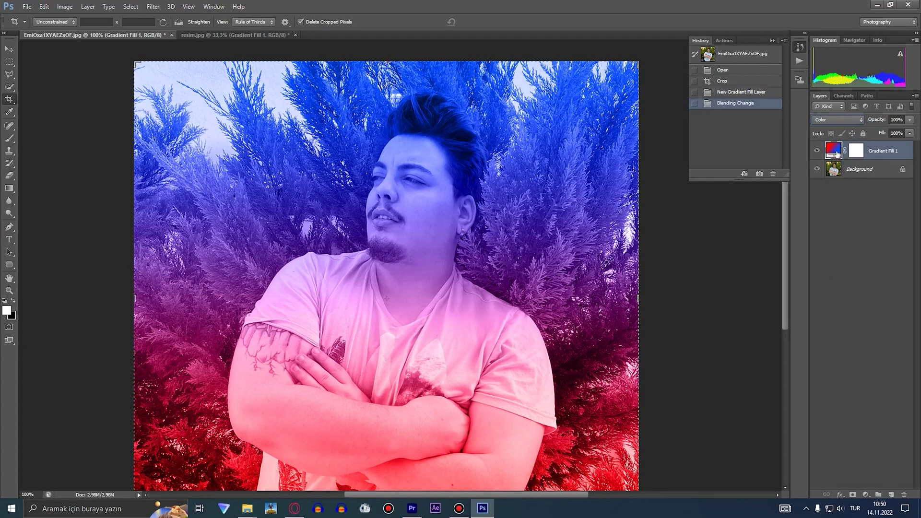
Angle the man's gradient blue-left to red-right and set its opacity and fill to 80%.
{"action": "double_click", "coordinate": [839, 152]}
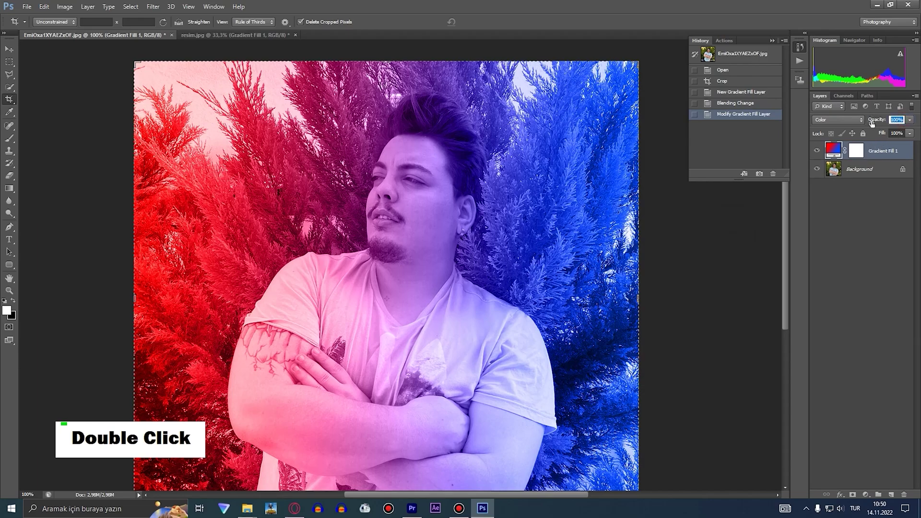
{"action": "type", "text": "80"}
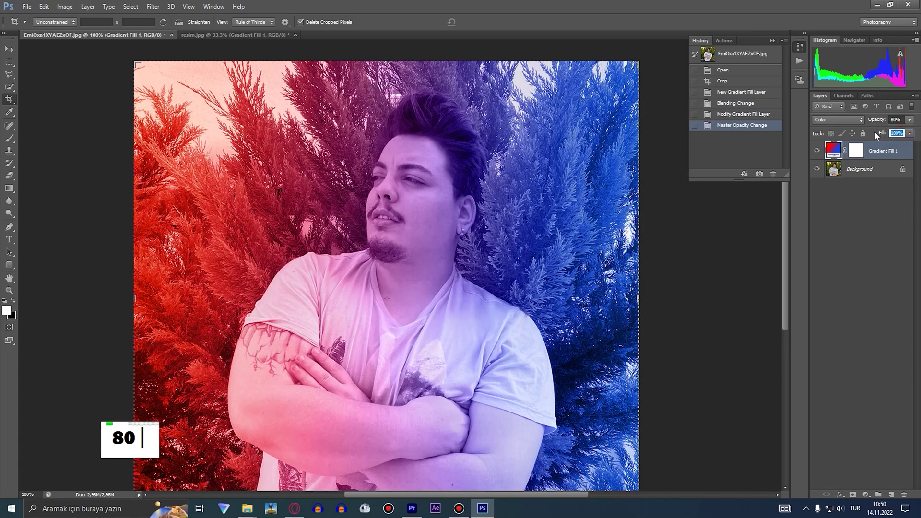
{"action": "key", "text": "BackSpace"}
{"action": "type", "text": "0"}
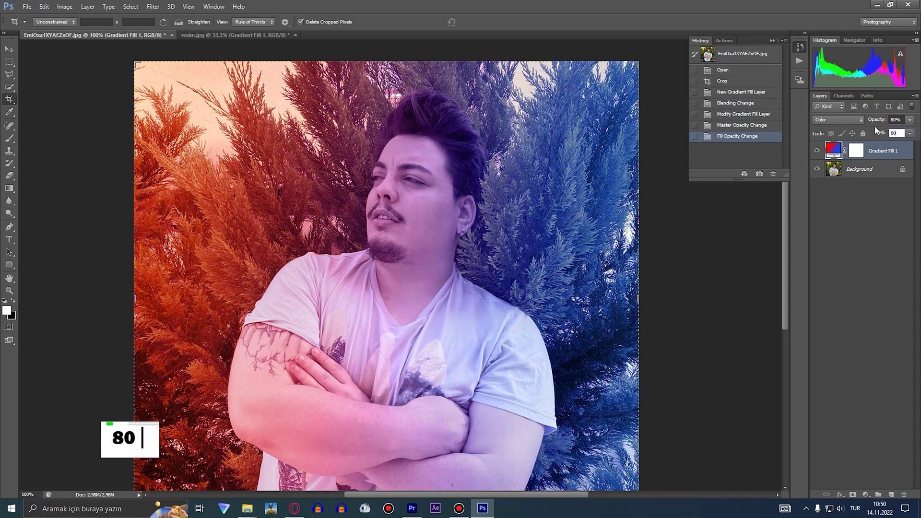
{"action": "key", "text": "Return"}
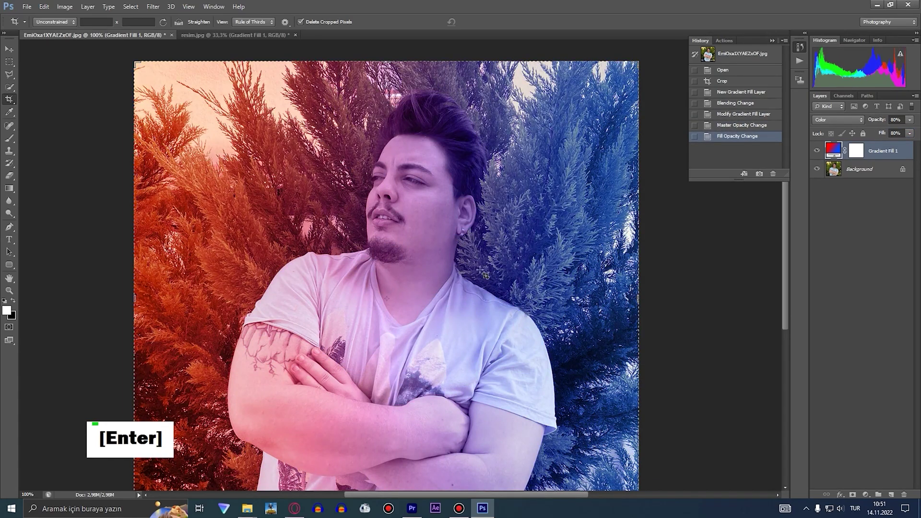
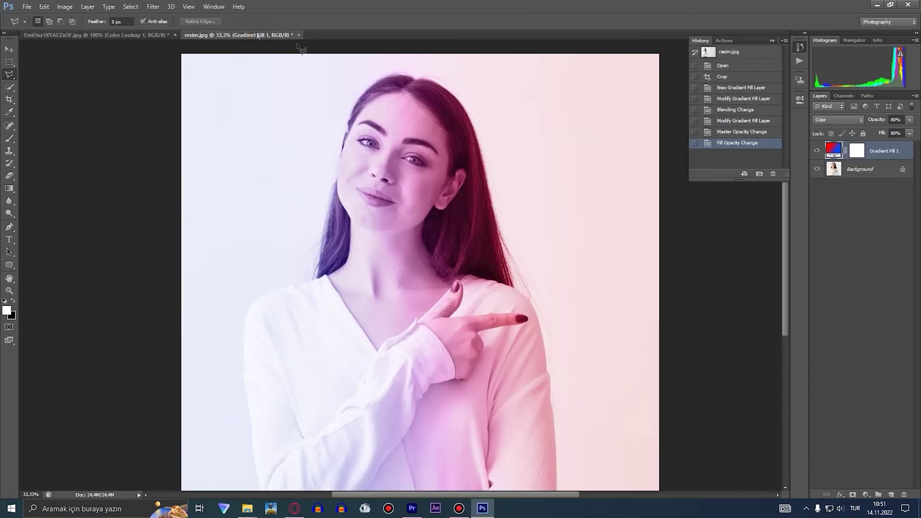
Rename the Gradient Fill 1 layer on resim.jpg to 'thank you x manager'.
{"action": "double_click", "coordinate": [880, 152]}
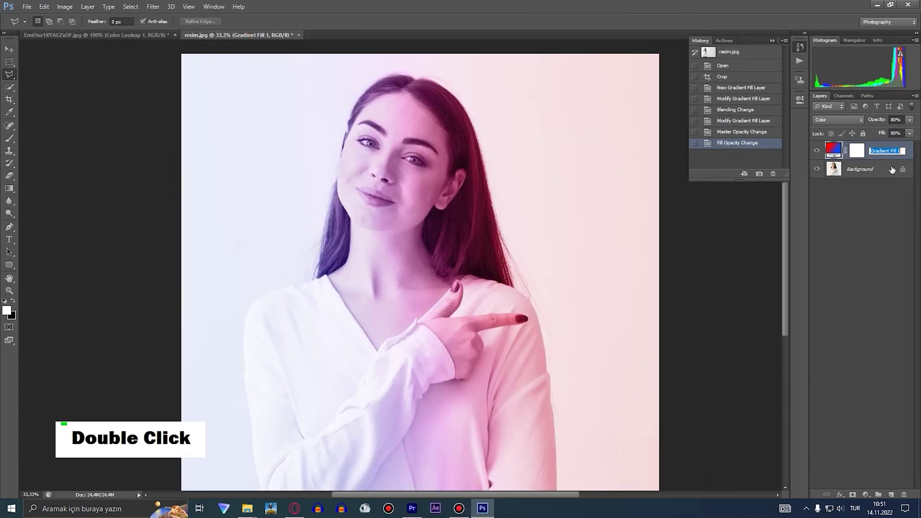
{"action": "type", "text": "tna"}
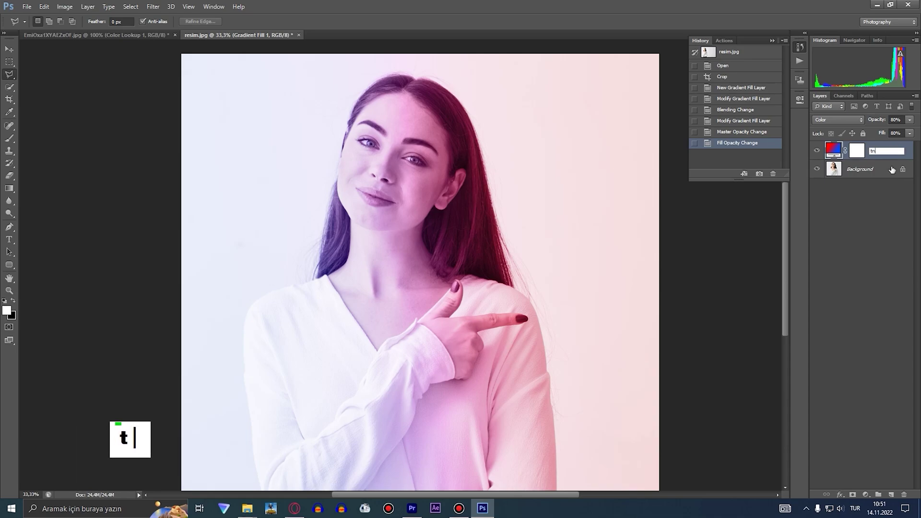
{"action": "type", "text": "thank"}
{"action": "type", "text": "you"}
{"action": "type", "text": "x"}
{"action": "type", "text": "manager"}
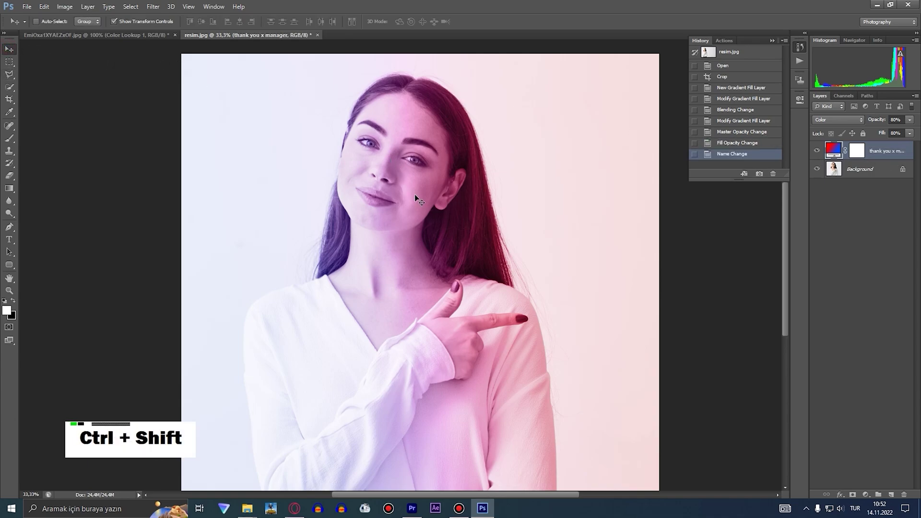
Save the woman's photo as resim.psd via Save As.
{"action": "key", "text": "ctrl+shift+s"}
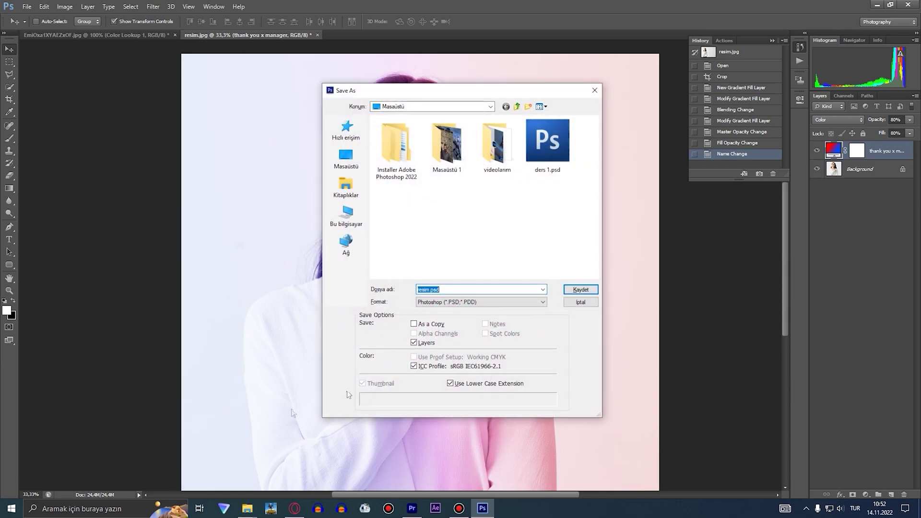
{"action": "double_click", "coordinate": [465, 309]}
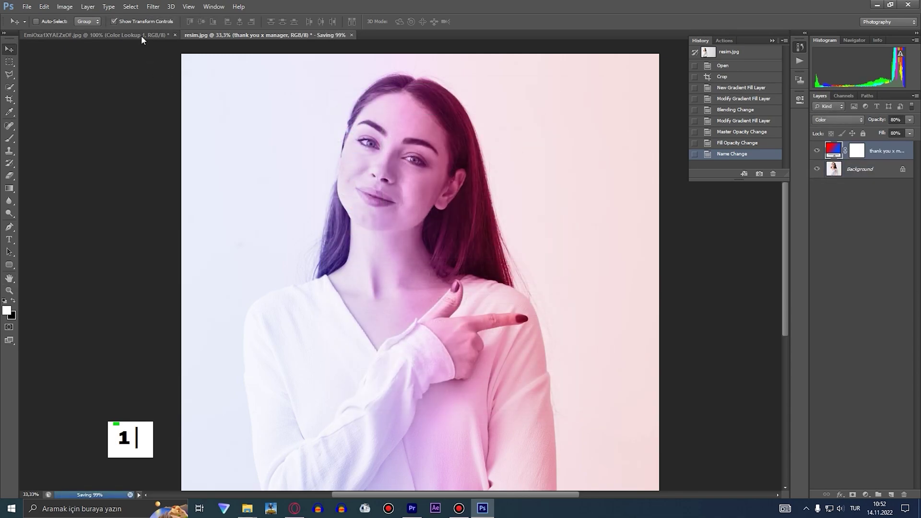
{"action": "type", "text": "1"}
Save the man's photo as a JPEG copy via Save As.
{"action": "key", "text": "ctrl+shift+s"}
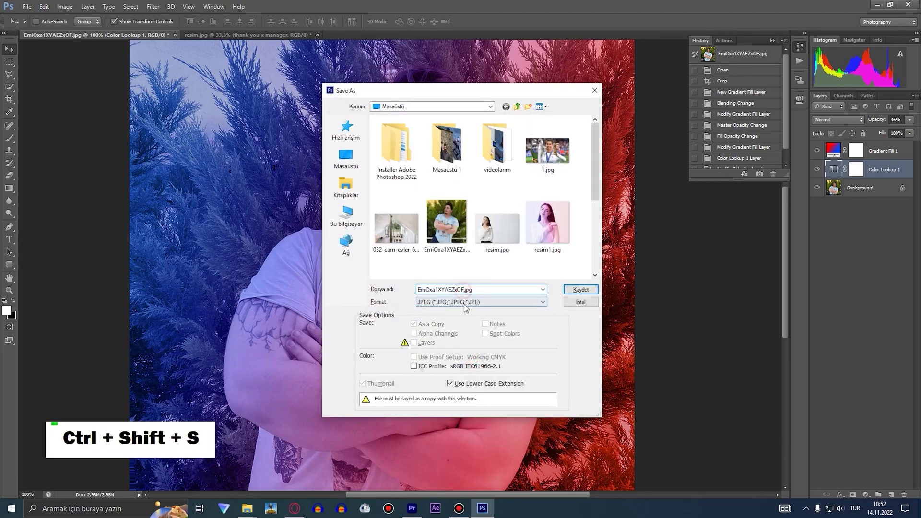
{"action": "key", "text": "1"}
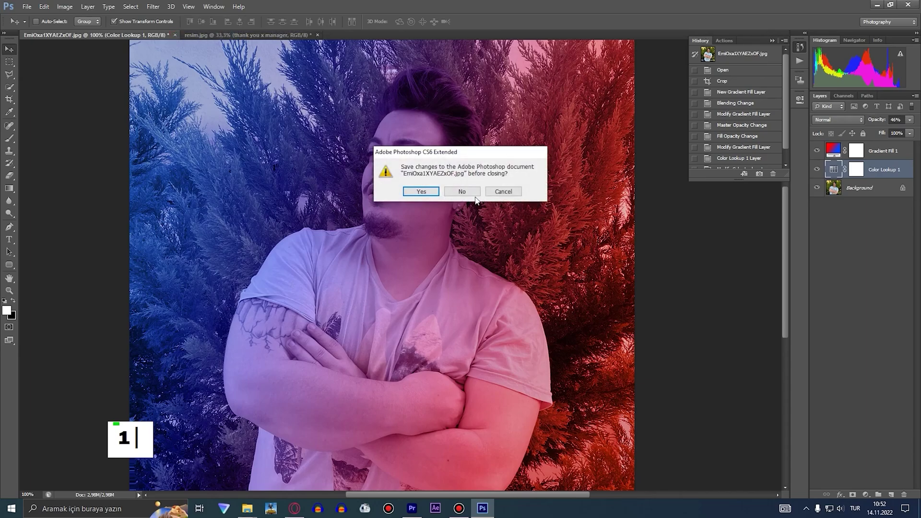
{"action": "type", "text": "1"}
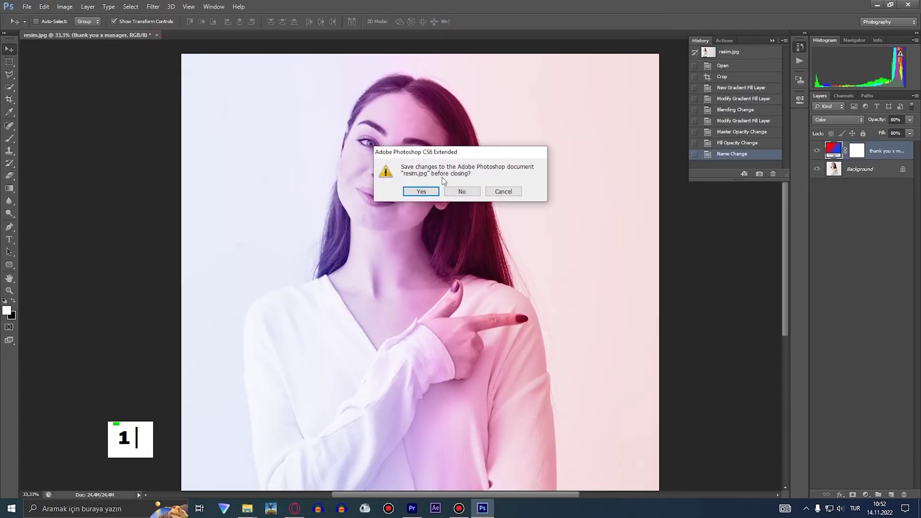